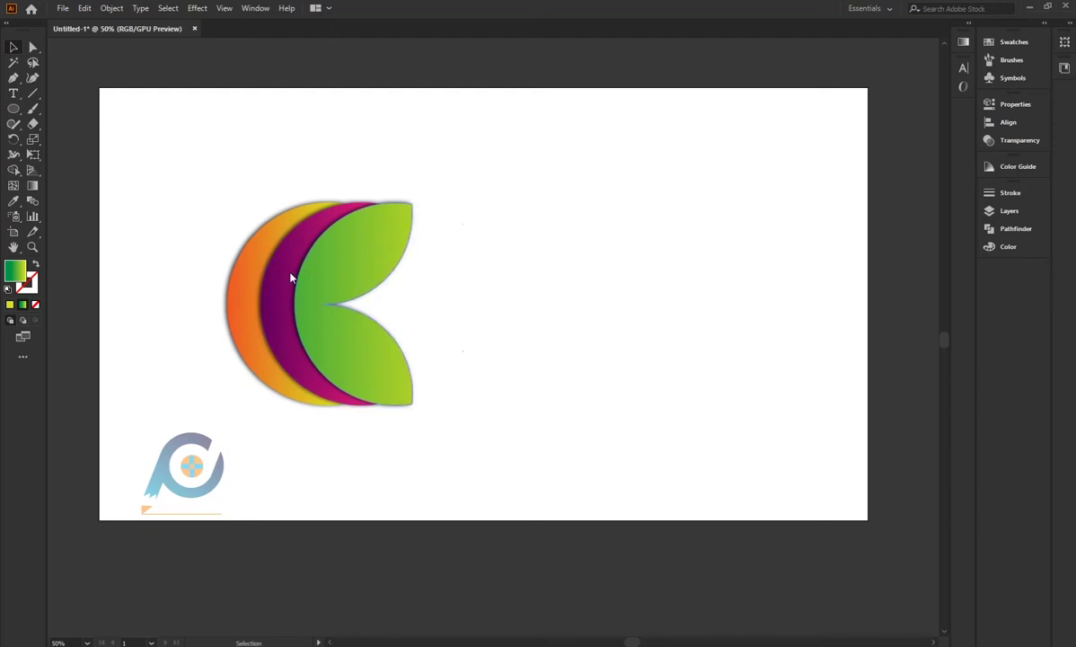
Draw an outlined circle beside the logo, Alt-drag an overlapping copy to its right, and select both
{"action": "left_click", "coordinate": [16, 109]}
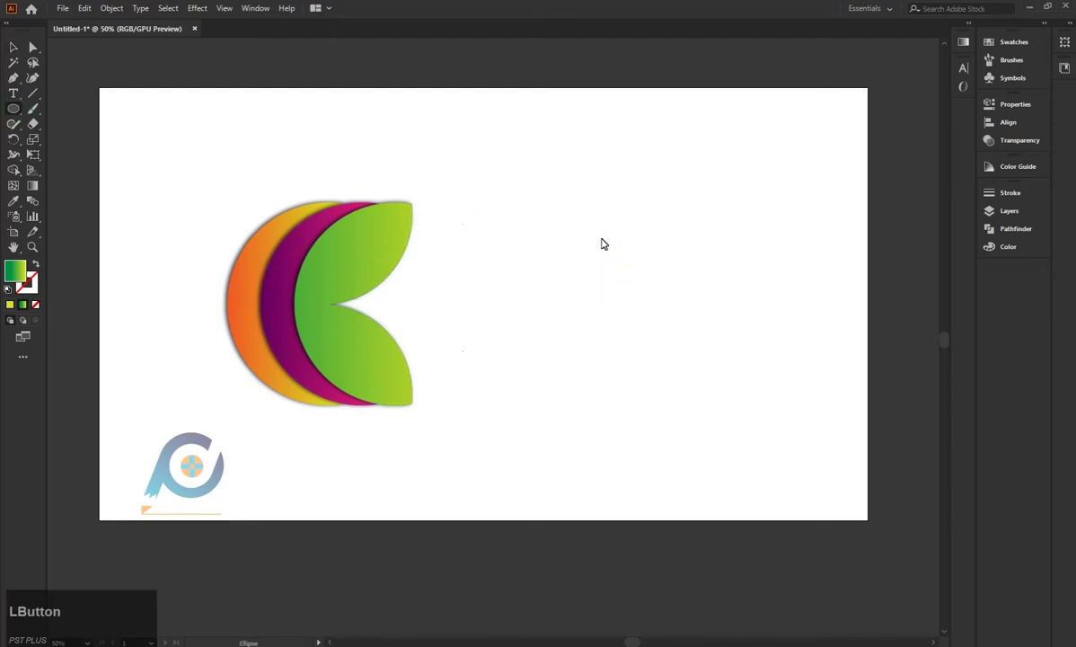
{"action": "key", "text": "Caps_Lock"}
{"action": "left_click", "coordinate": [570, 238]}
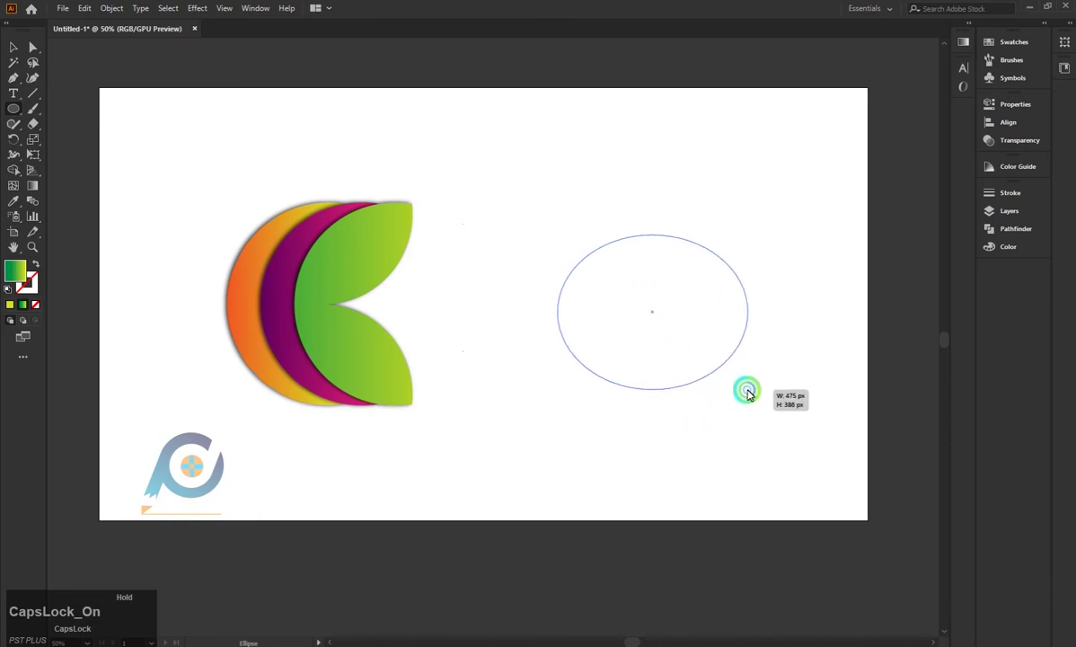
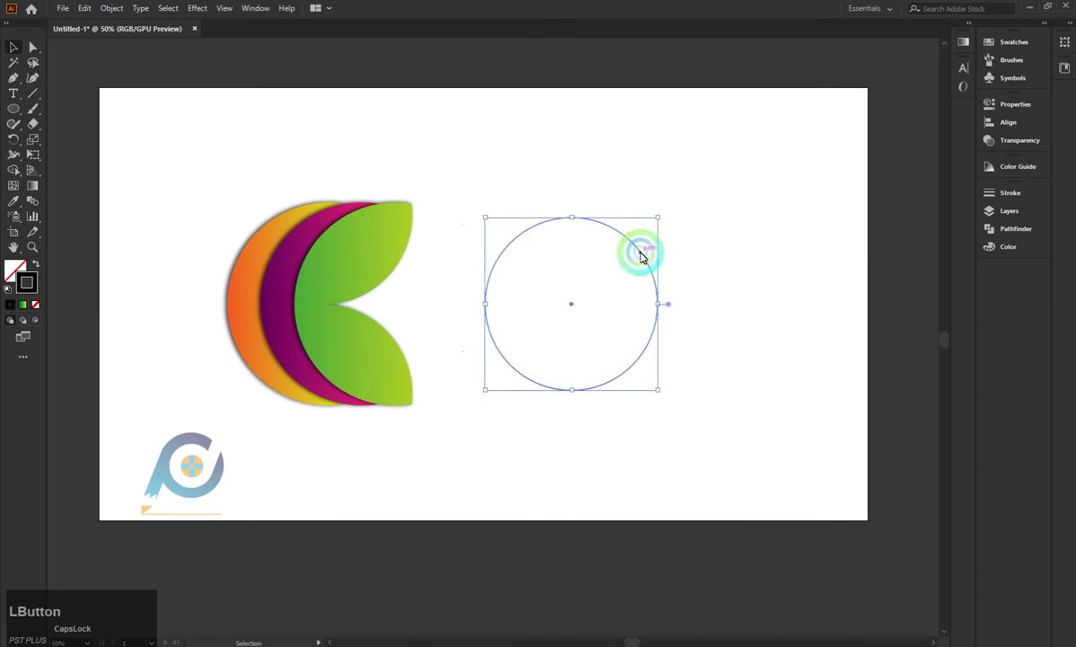
{"action": "left_click", "coordinate": [647, 255]}
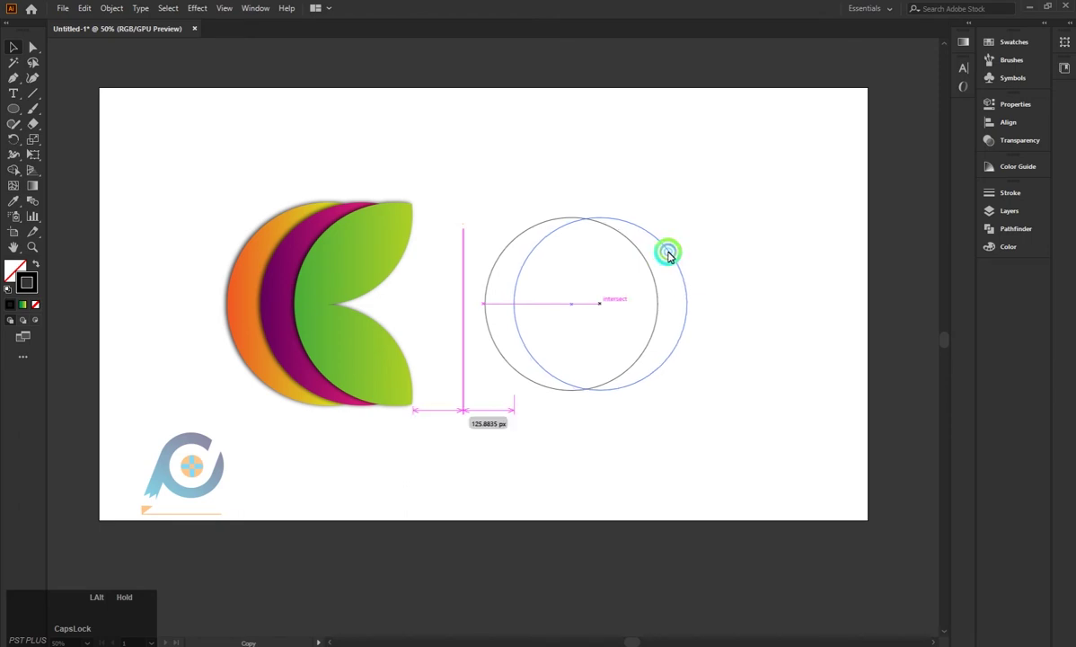
{"action": "left_click", "coordinate": [682, 198]}
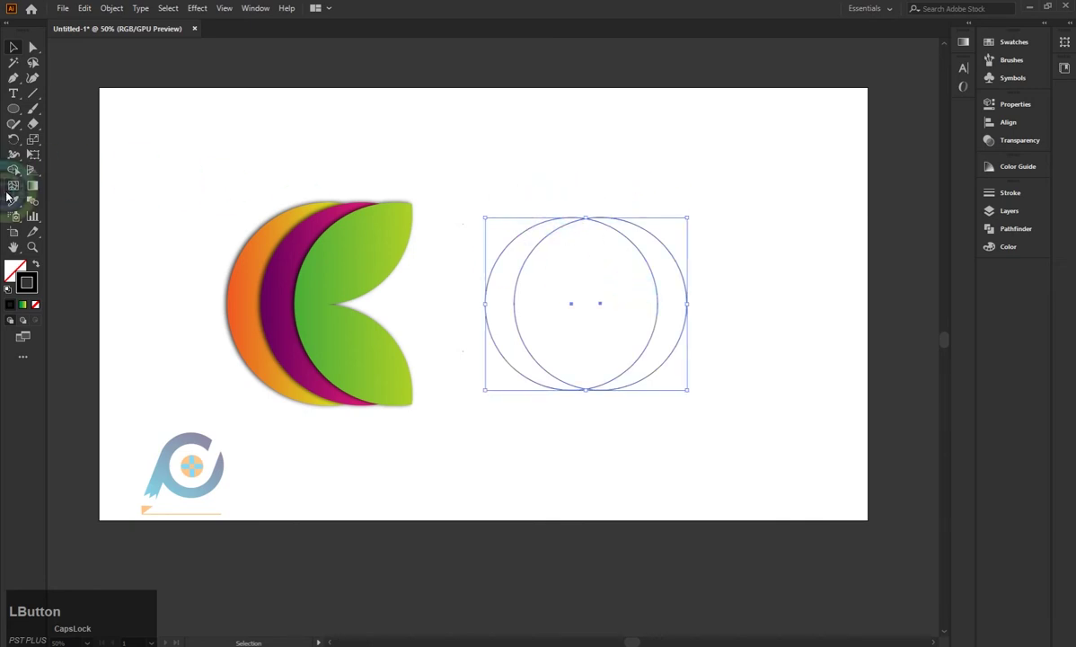
Delete the right overlap to leave a crescent, then add two crescent copies stepped to the right
{"action": "left_click", "coordinate": [604, 273]}
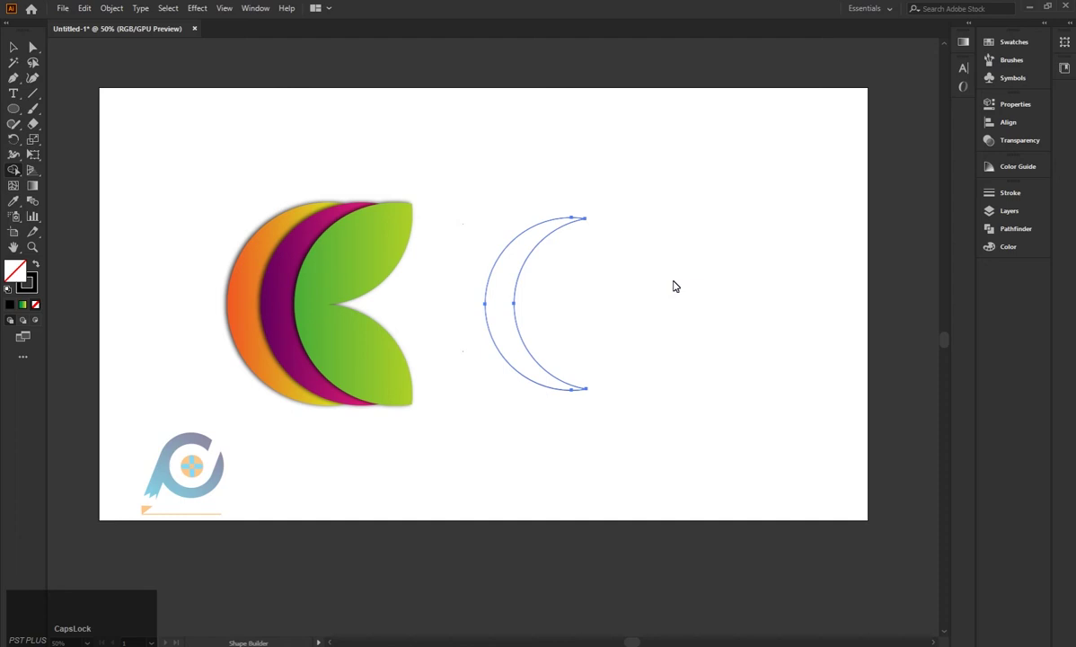
{"action": "key", "text": "Caps_Lock"}
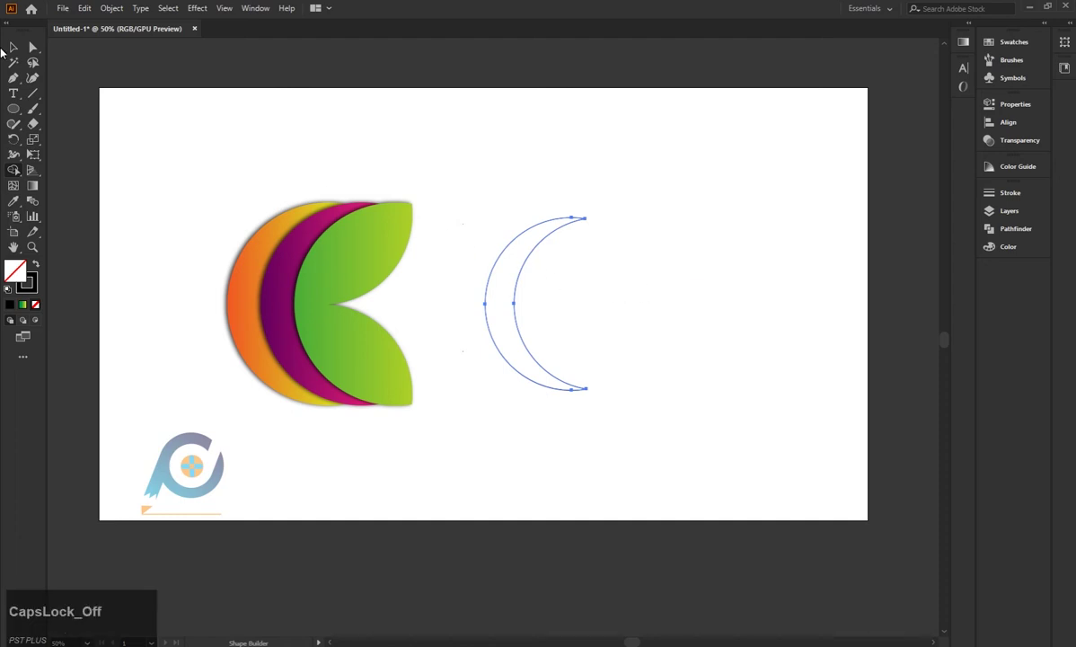
{"action": "left_click", "coordinate": [17, 47]}
{"action": "left_click", "coordinate": [528, 285]}
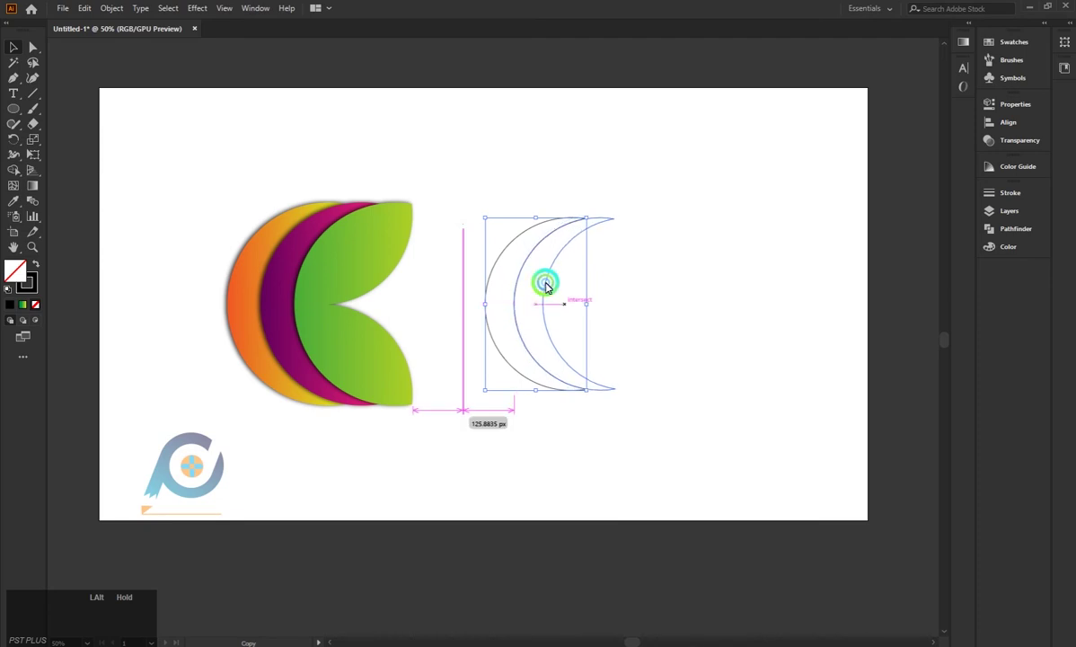
{"action": "left_click", "coordinate": [555, 285]}
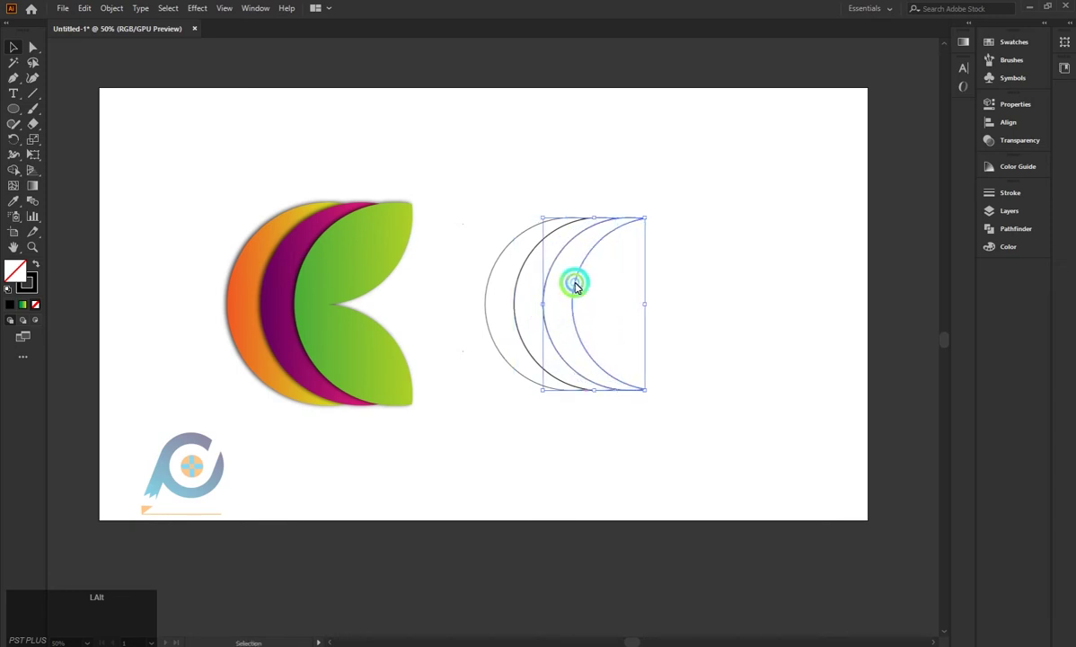
{"action": "left_click", "coordinate": [692, 274]}
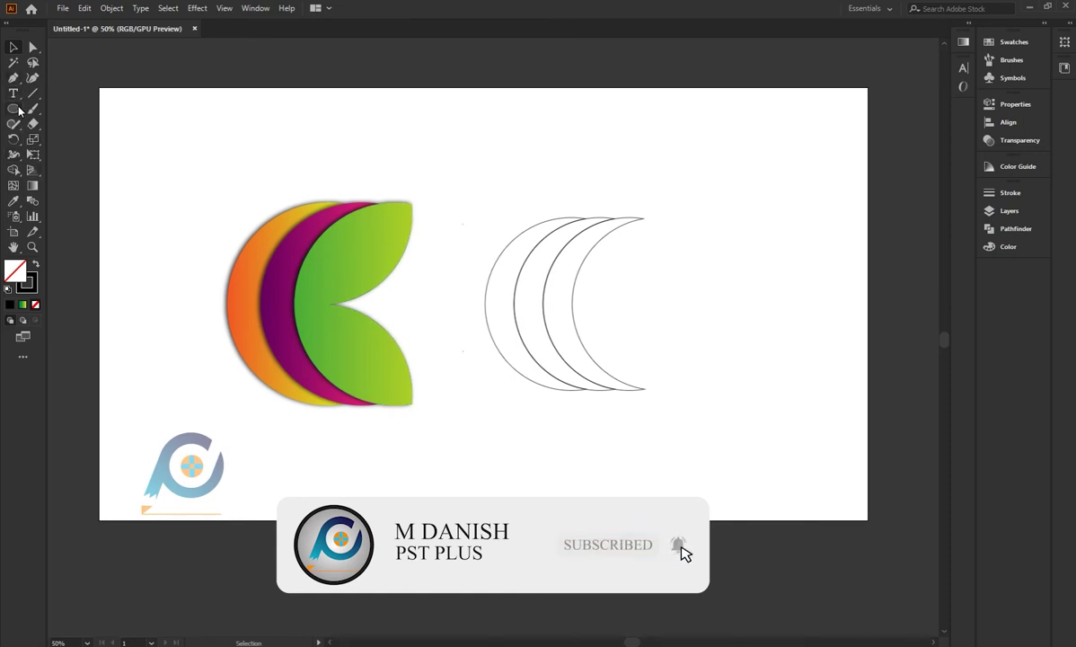
Draw a circle of about 420 px over the crescents' top half and Alt-drag a copy below it
{"action": "left_click", "coordinate": [683, 548]}
{"action": "left_click", "coordinate": [692, 275]}
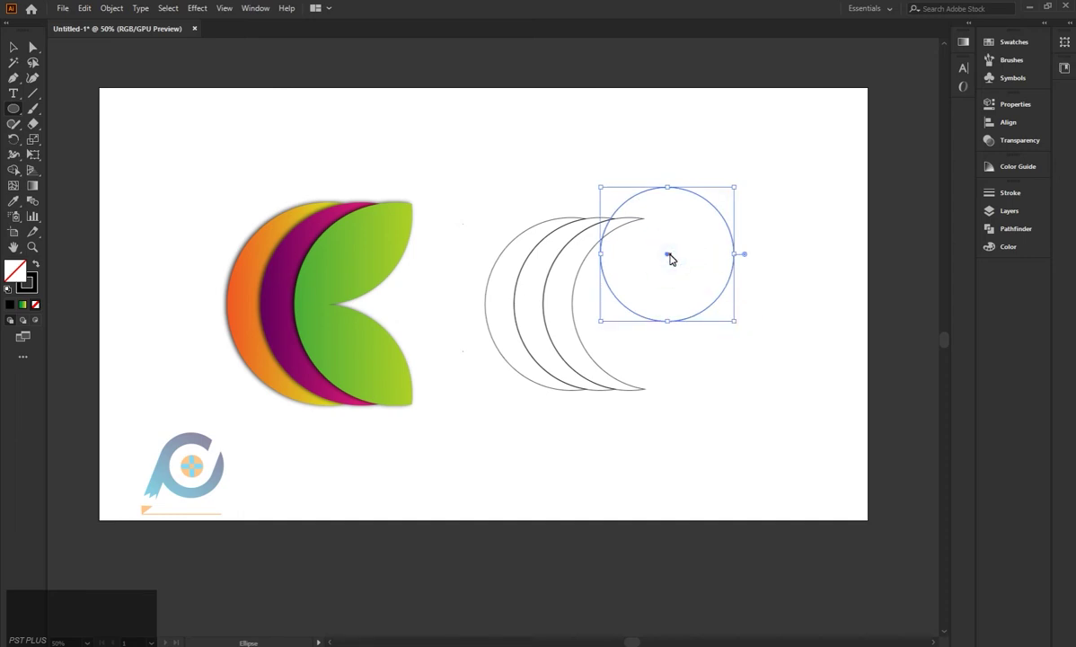
{"action": "left_click", "coordinate": [674, 257]}
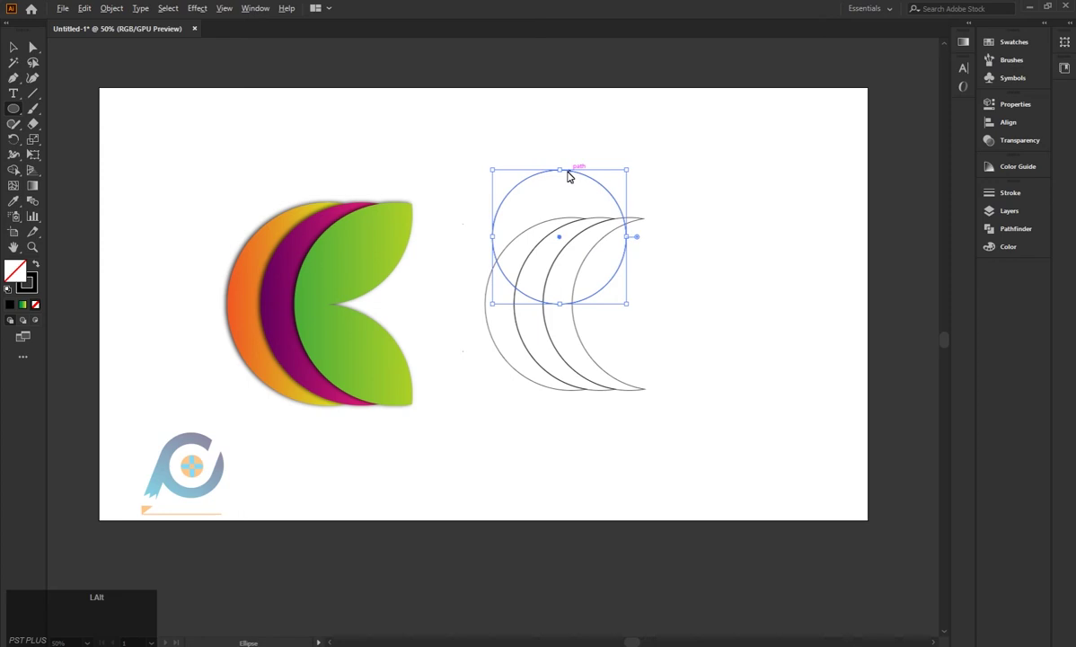
{"action": "left_click", "coordinate": [566, 171]}
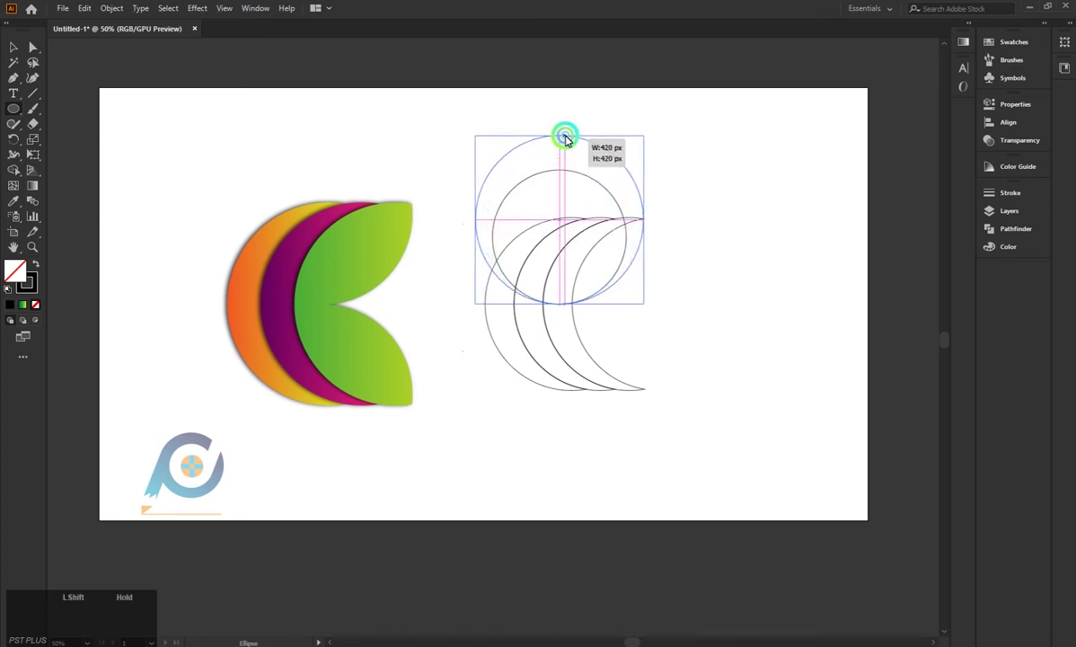
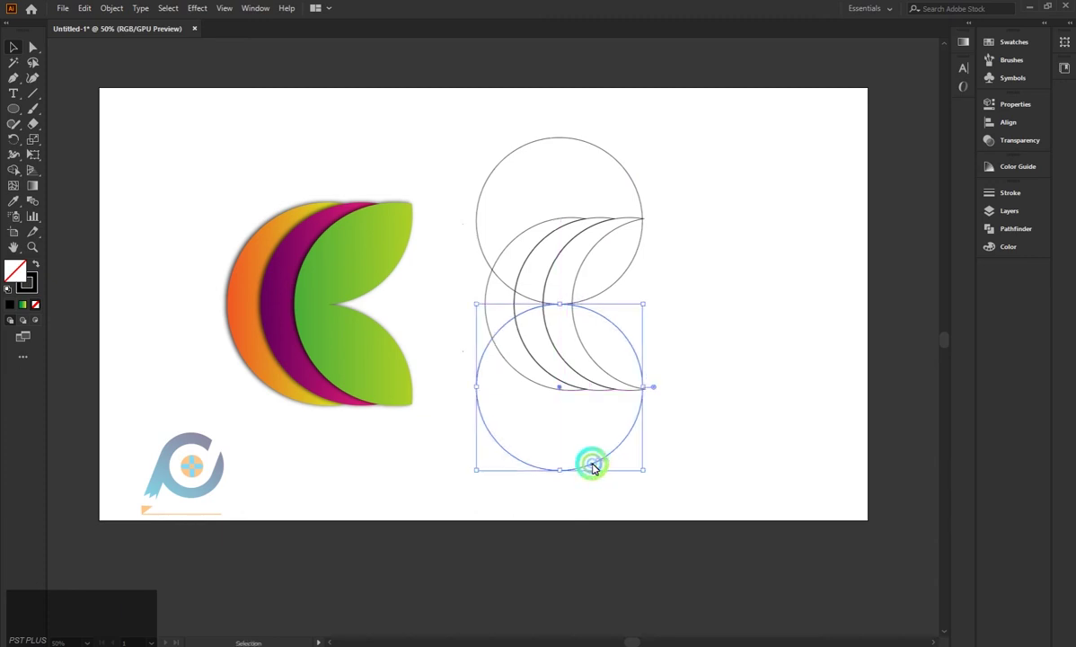
With all shapes selected, delete the top circle, bottom circle and inner sliver to form the two-leaf shape
{"action": "left_click", "coordinate": [712, 312]}
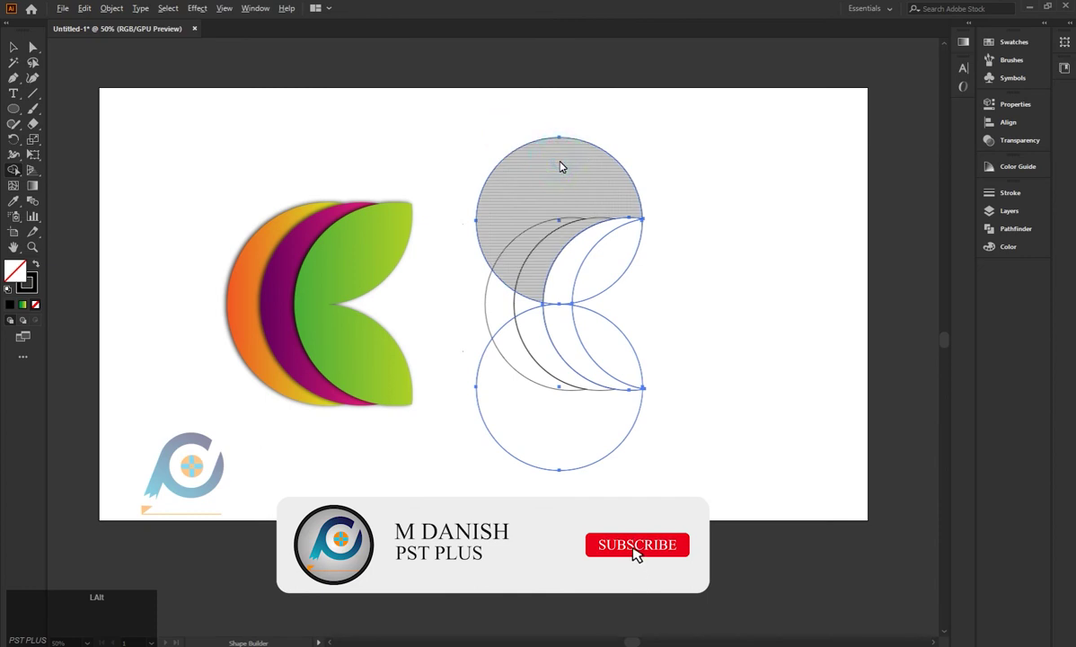
{"action": "left_click", "coordinate": [571, 159]}
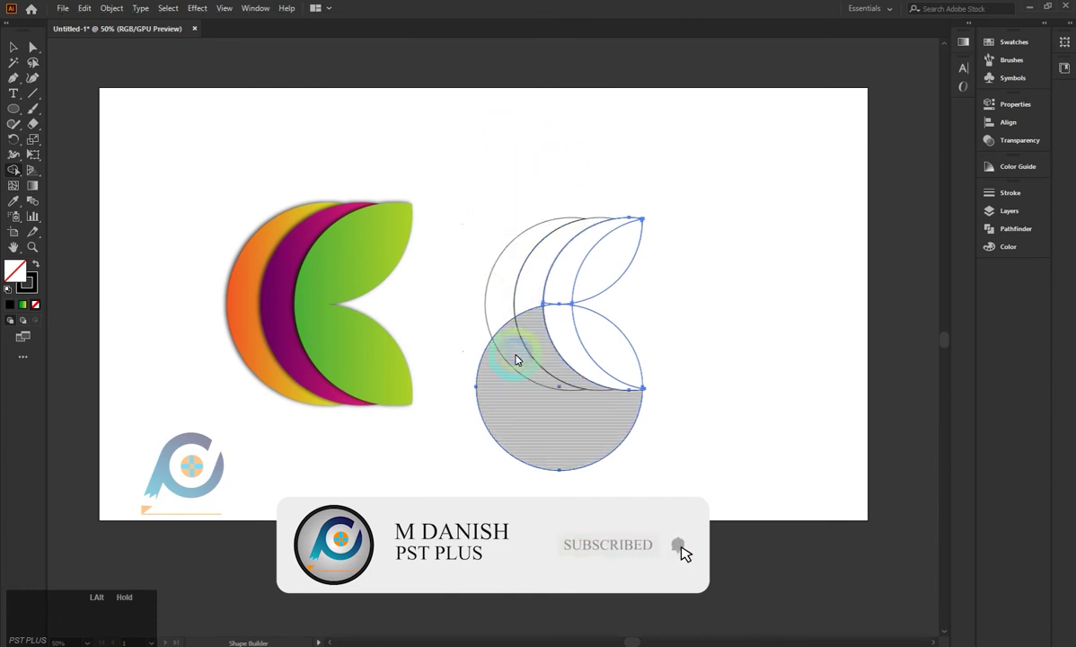
{"action": "left_click", "coordinate": [527, 395]}
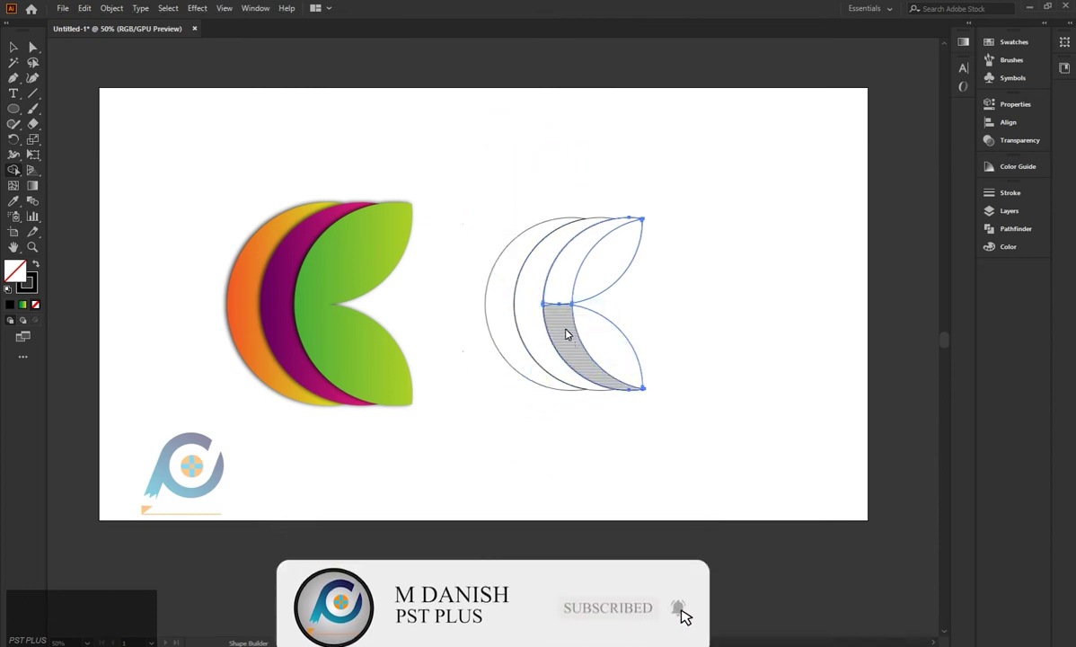
{"action": "left_click", "coordinate": [590, 336]}
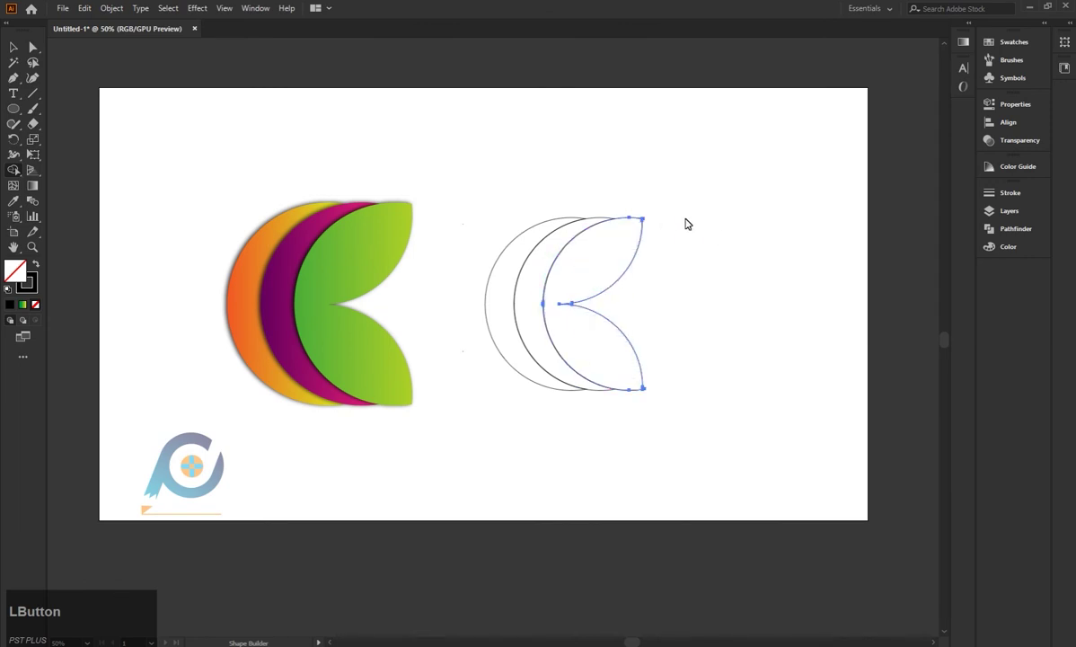
Zoom into the leaf's notch, remove the stray sliver, and zoom back to the tidy three-shape outline
{"action": "scroll", "scroll_direction": "up", "scroll_amount": 3}
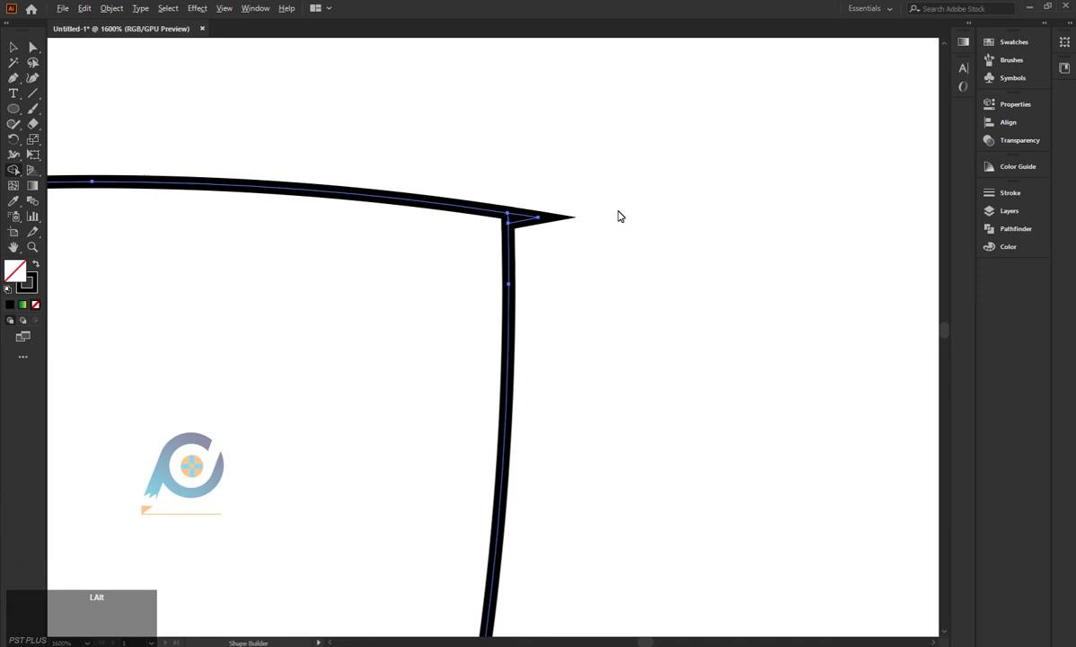
{"action": "left_click", "coordinate": [526, 223]}
{"action": "scroll", "scroll_direction": "down", "scroll_amount": 3}
{"action": "scroll", "scroll_direction": "up", "scroll_amount": 3}
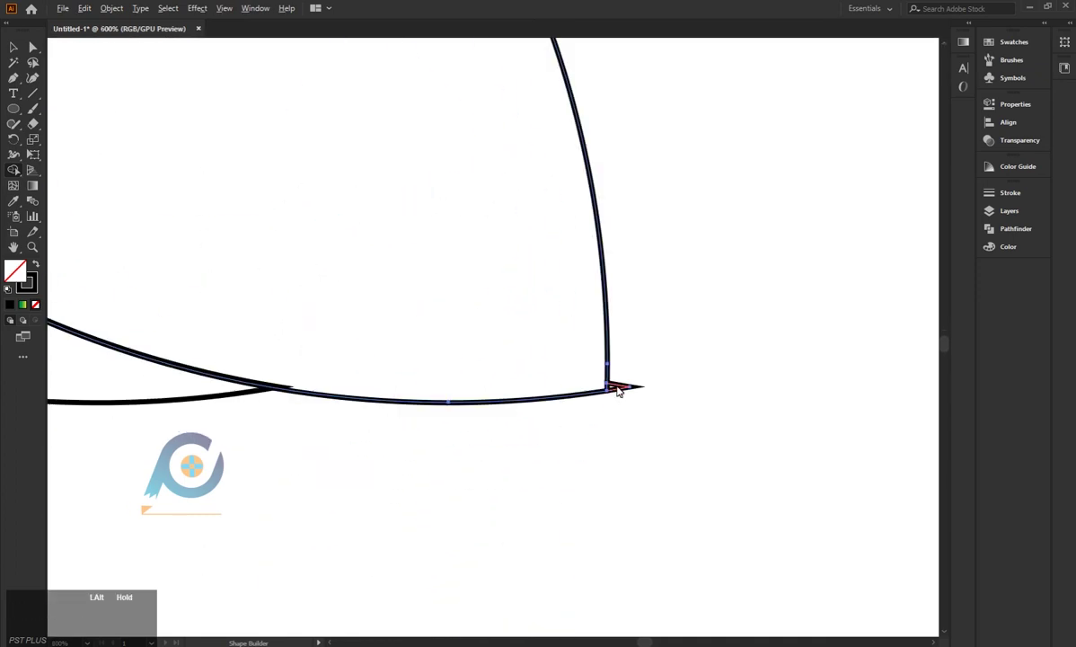
{"action": "scroll", "scroll_direction": "down", "scroll_amount": 3}
{"action": "scroll", "scroll_direction": "down", "scroll_amount": 3}
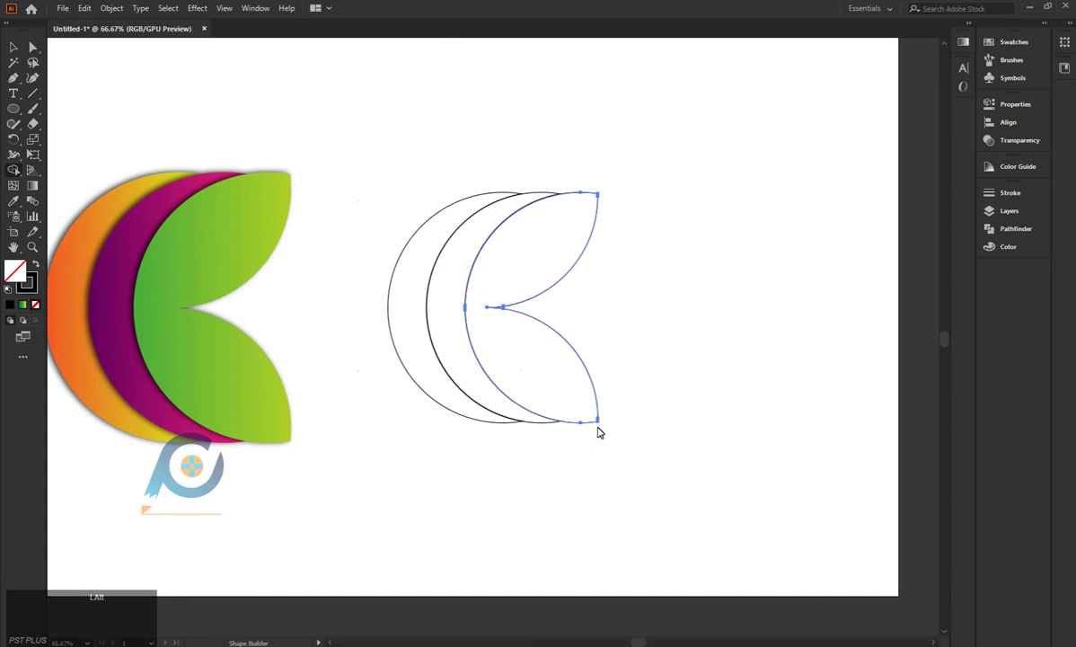
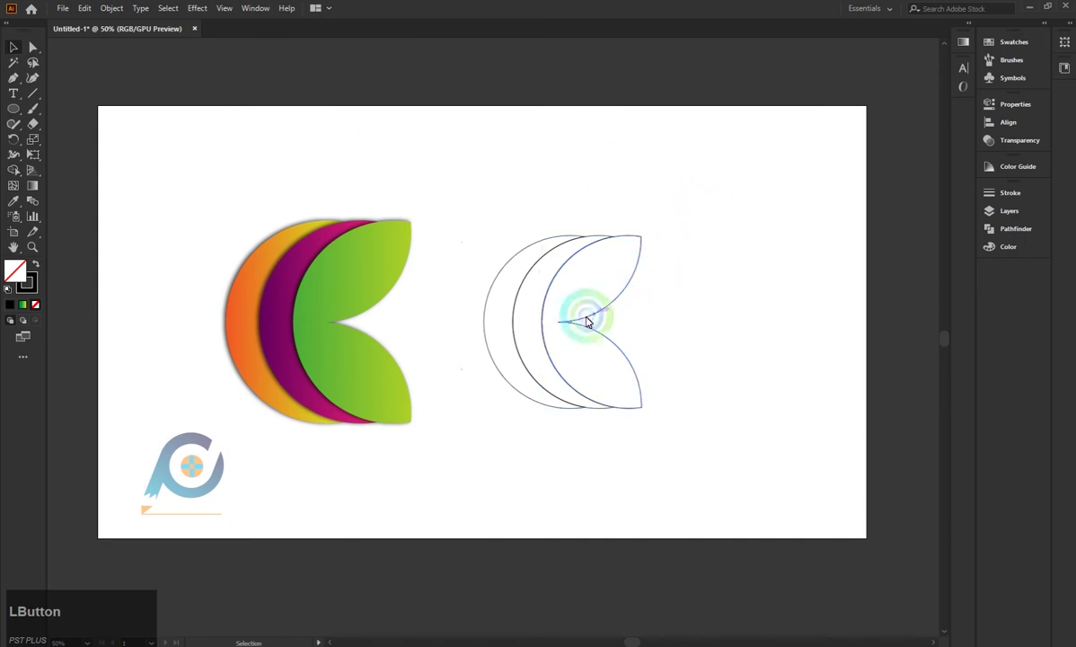
{"action": "scroll", "scroll_direction": "up", "scroll_amount": 3}
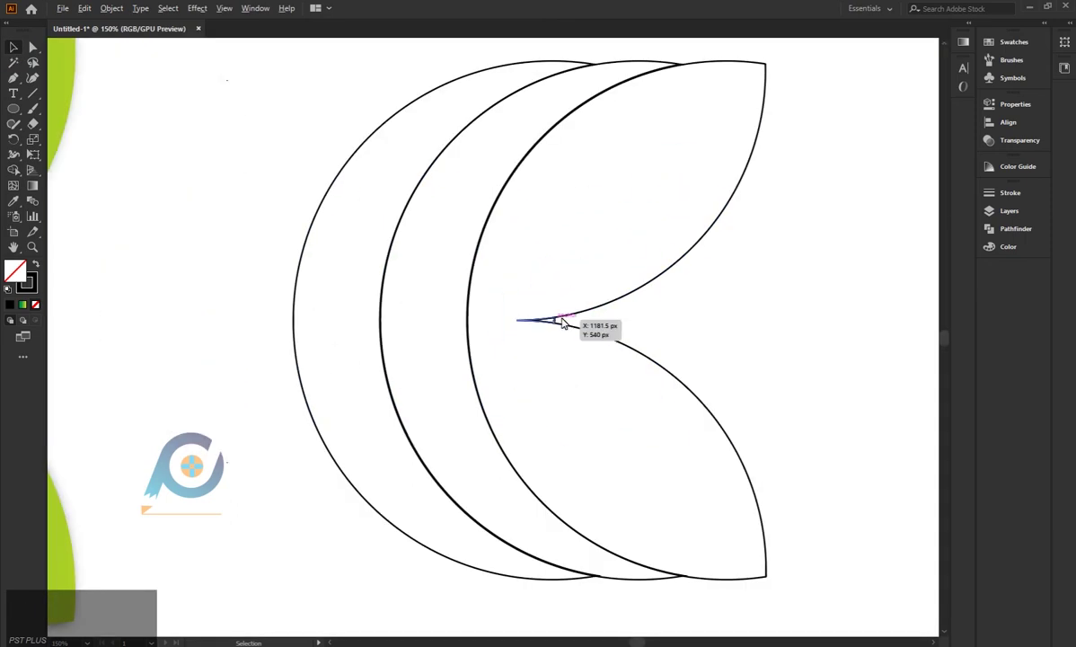
{"action": "left_click", "coordinate": [585, 312]}
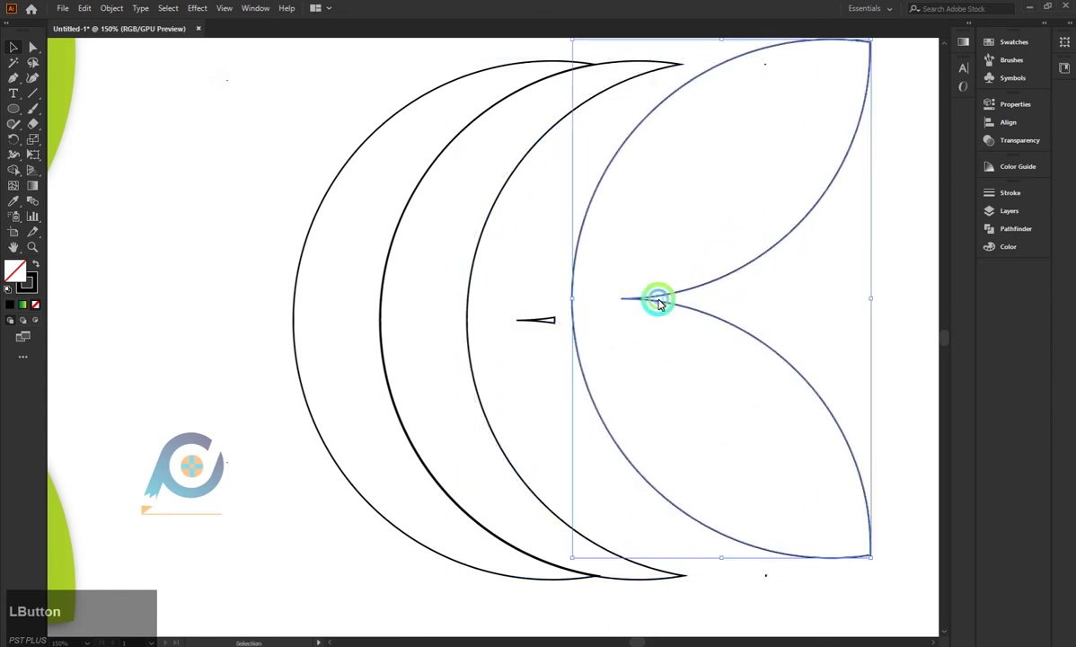
{"action": "key", "text": "BackSpace"}
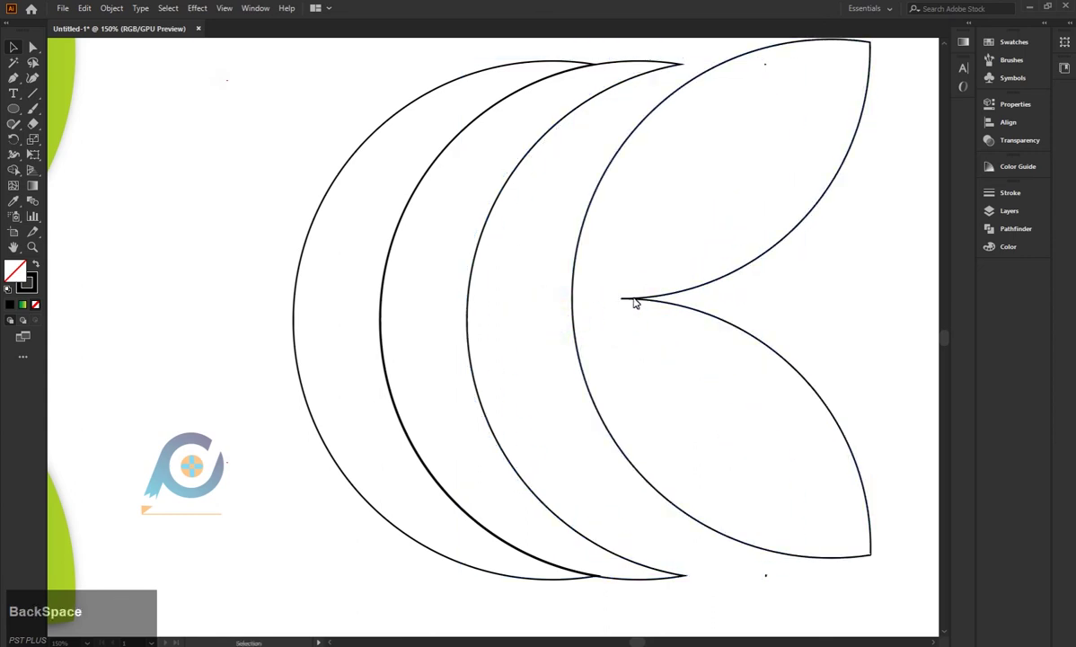
{"action": "left_click", "coordinate": [656, 300]}
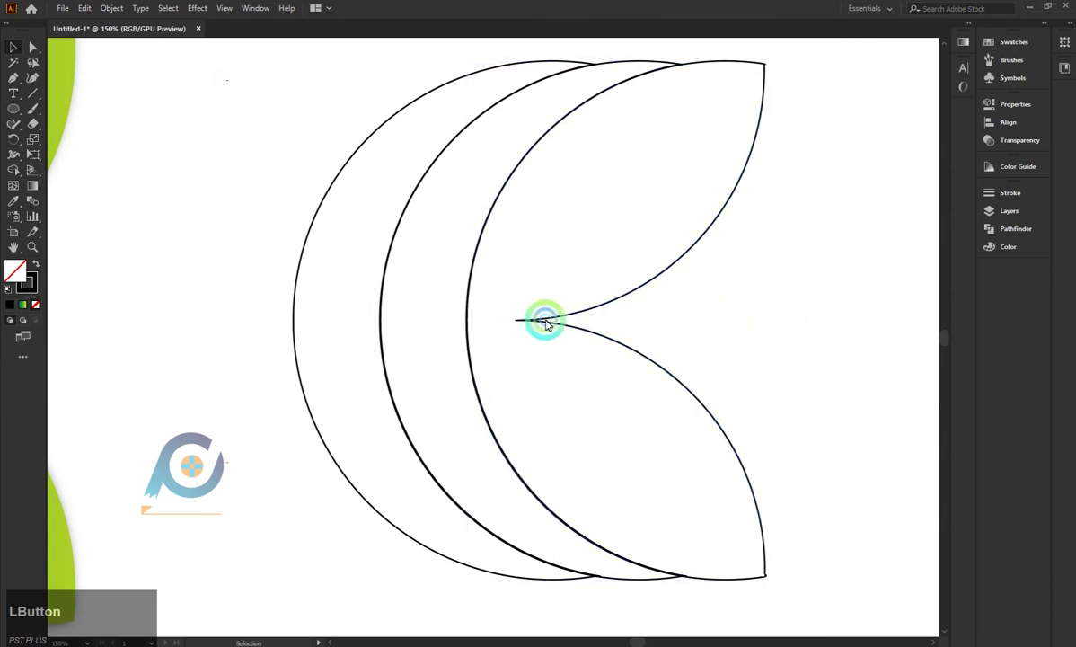
{"action": "scroll", "scroll_direction": "down", "scroll_amount": 3}
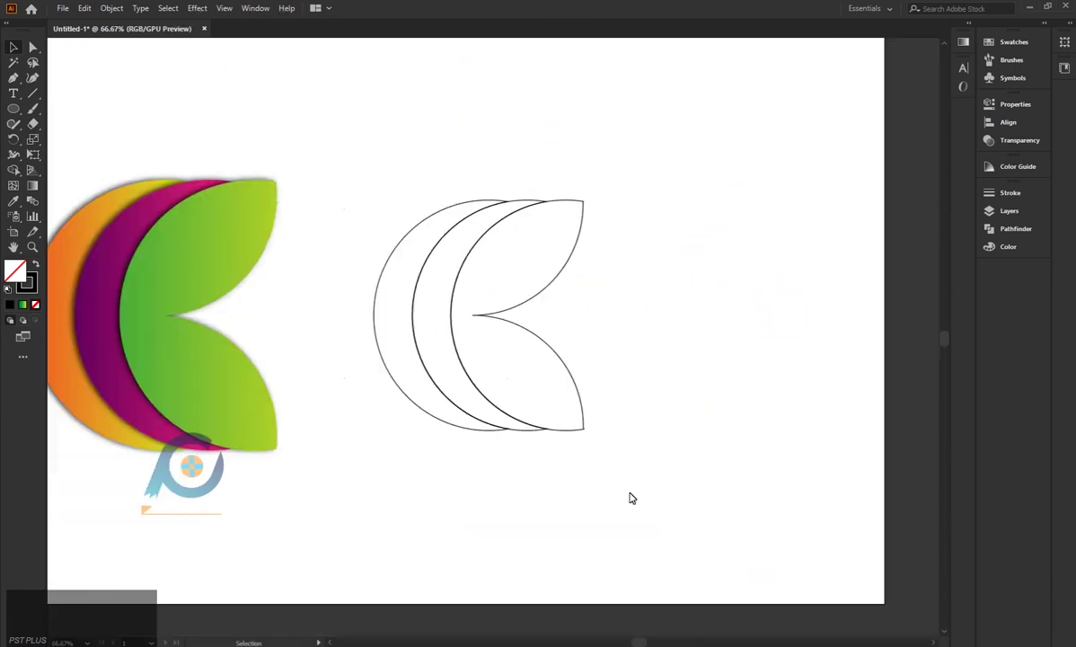
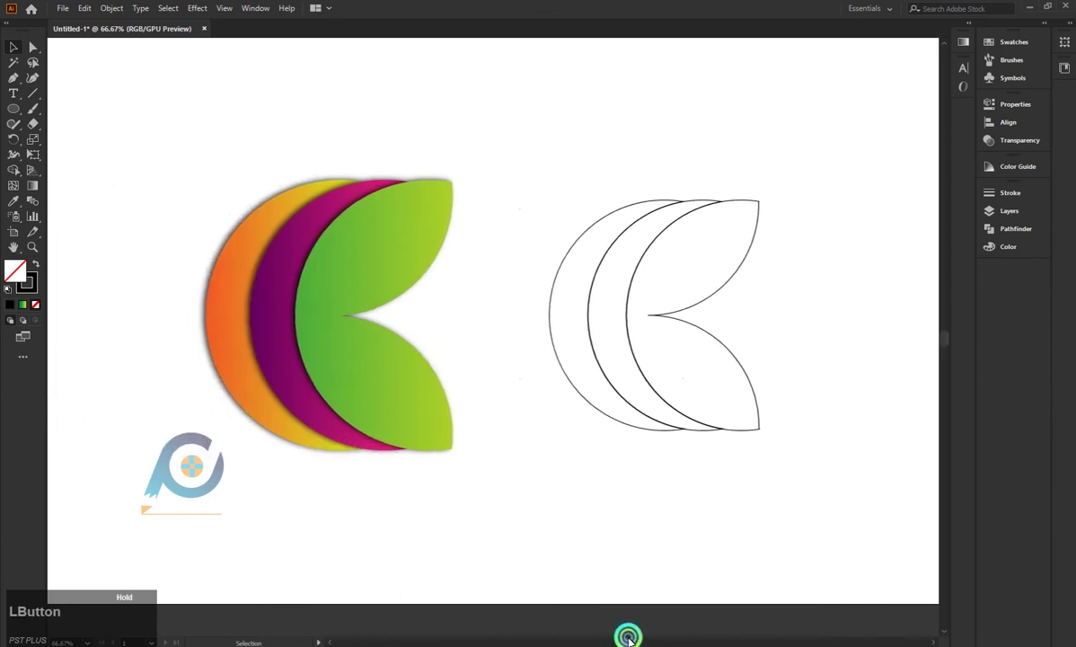
{"action": "scroll", "scroll_direction": "up", "scroll_amount": 3}
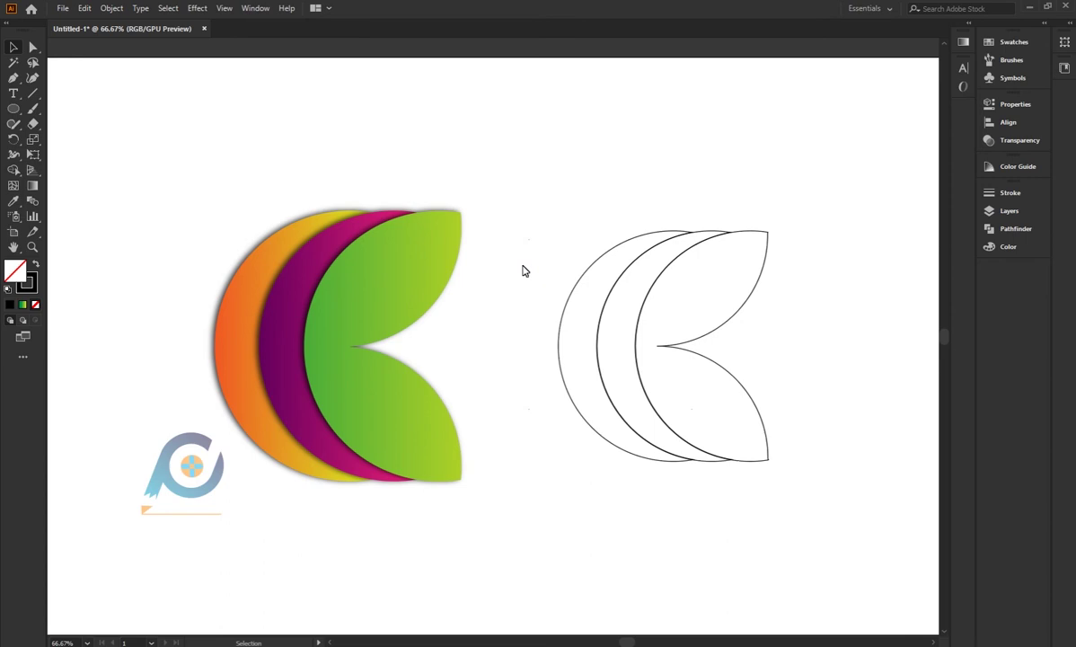
Fill the back crescent with an orange-to-yellow linear gradient stretched past its left edge
{"action": "left_click", "coordinate": [586, 280]}
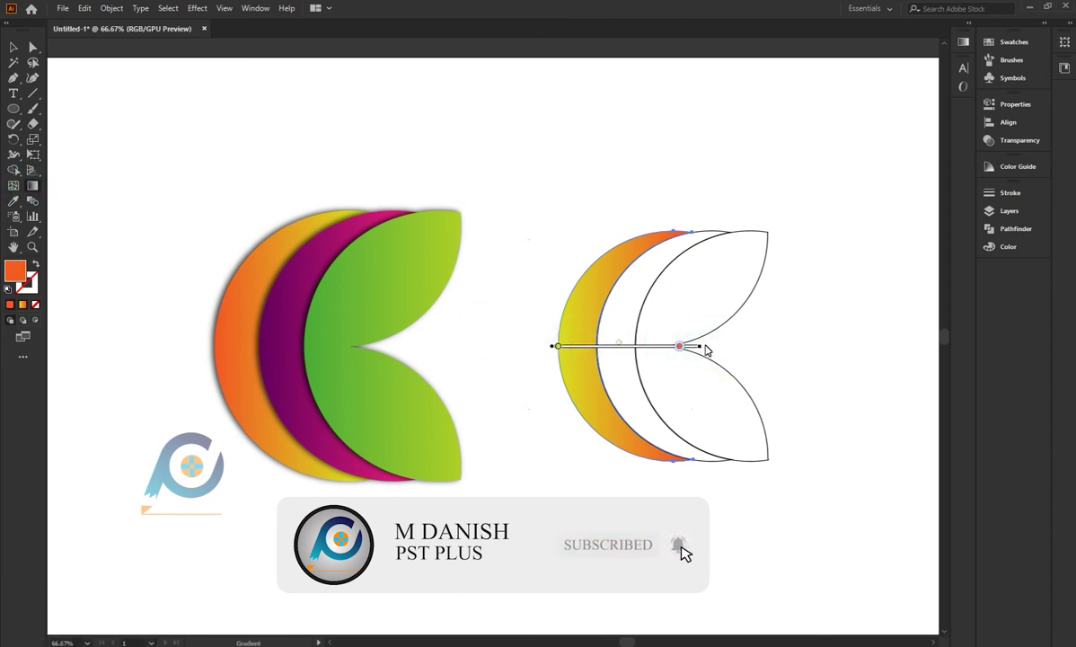
{"action": "left_click", "coordinate": [712, 347]}
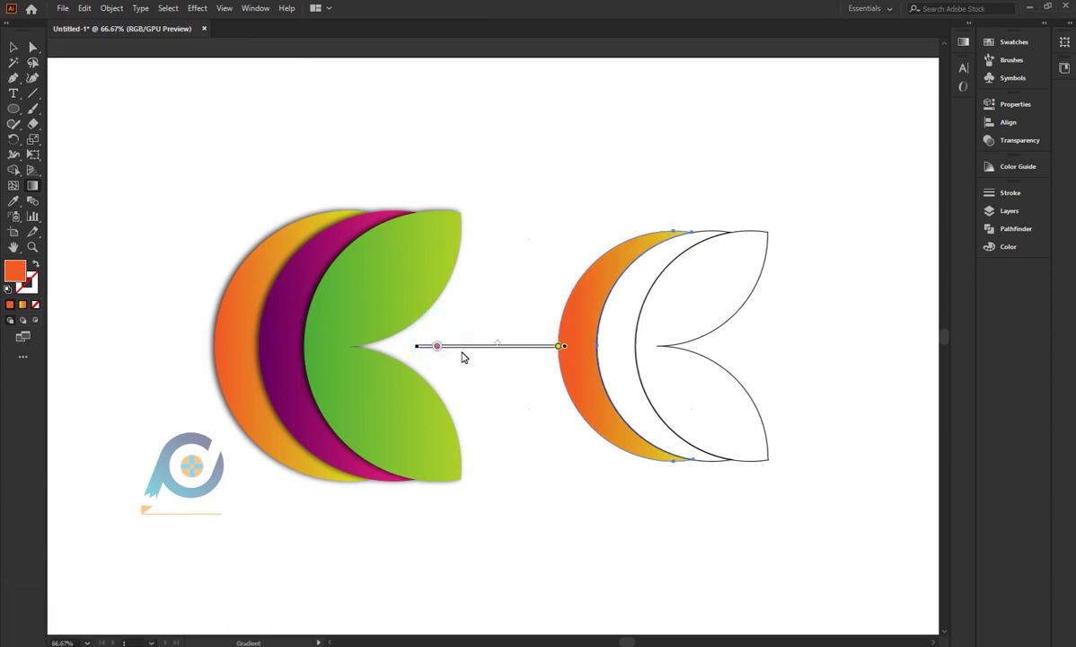
{"action": "left_click", "coordinate": [443, 353]}
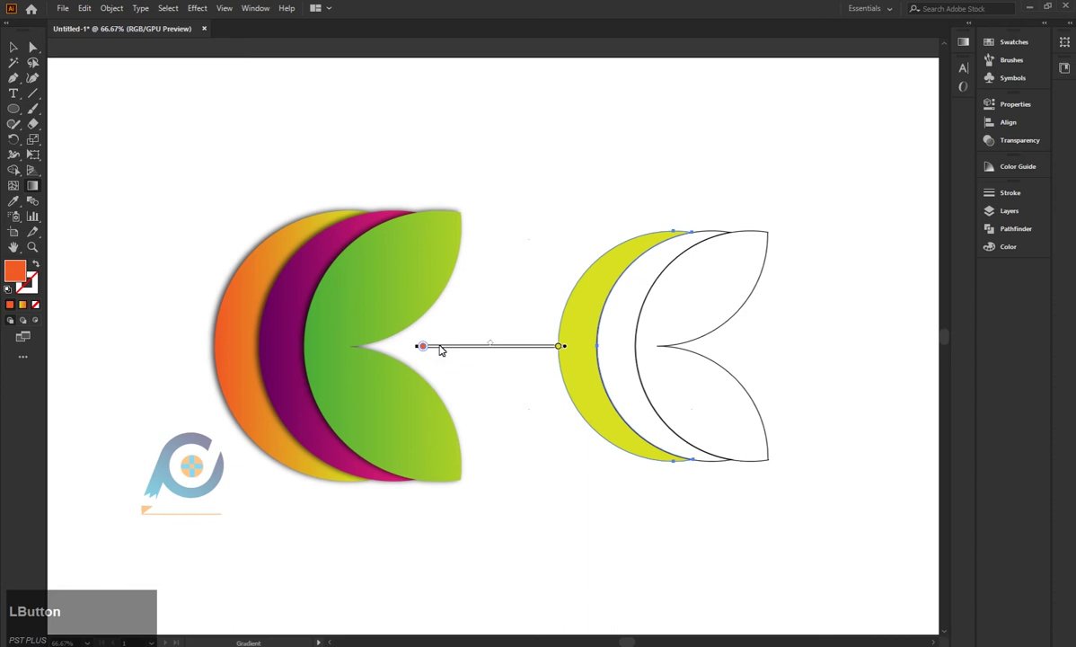
{"action": "key", "text": "ctrl+z"}
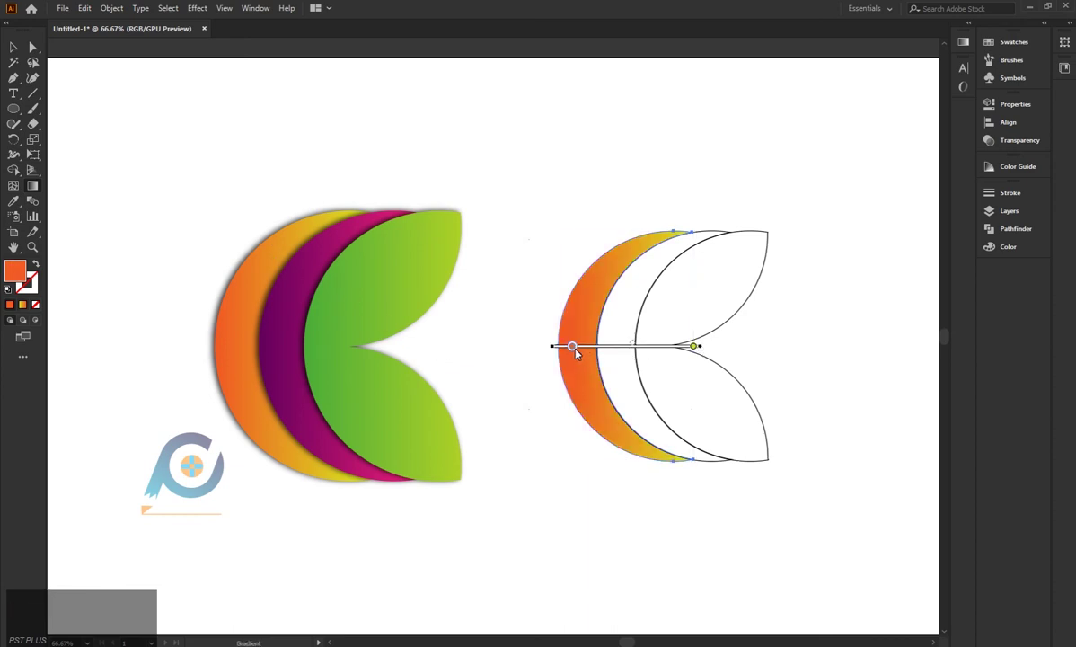
{"action": "left_click", "coordinate": [575, 350]}
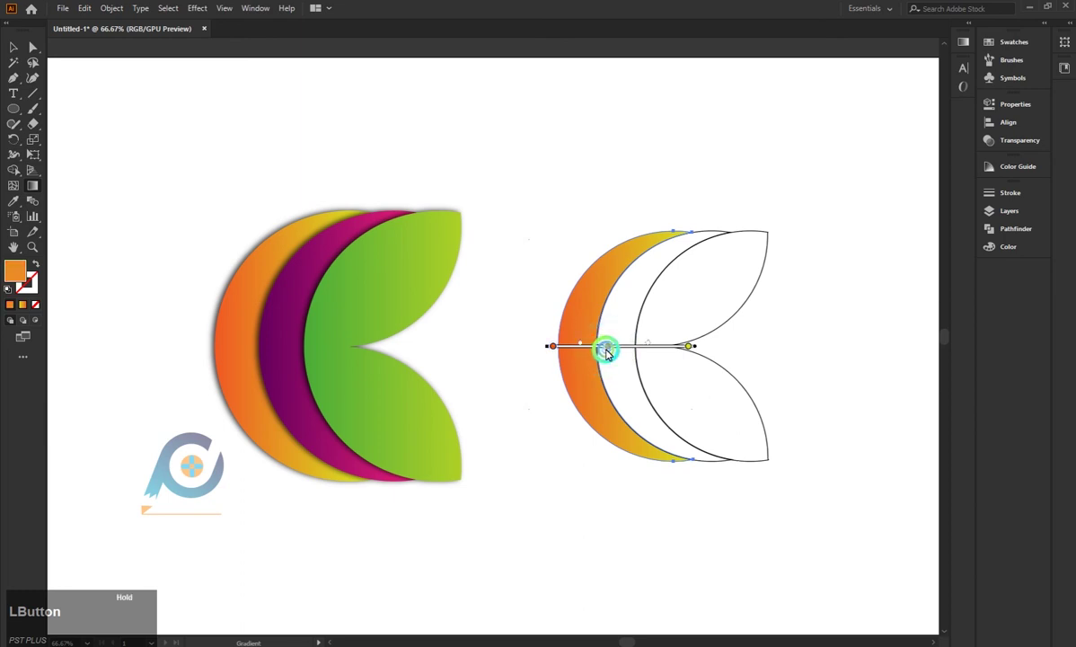
{"action": "key", "text": "BackSpace"}
{"action": "left_click", "coordinate": [630, 344]}
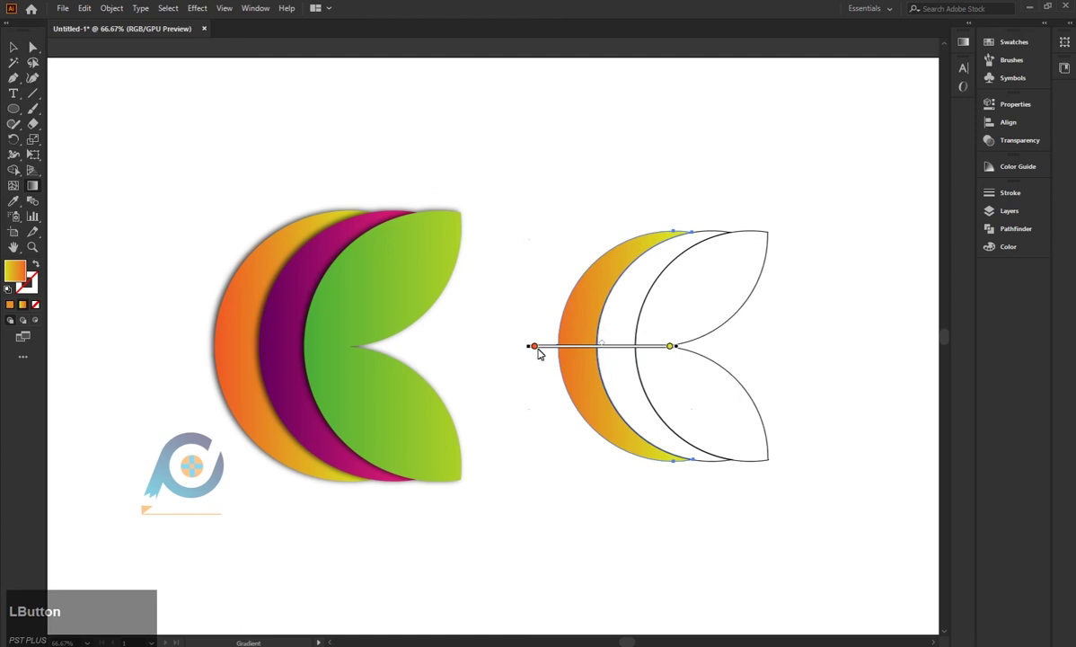
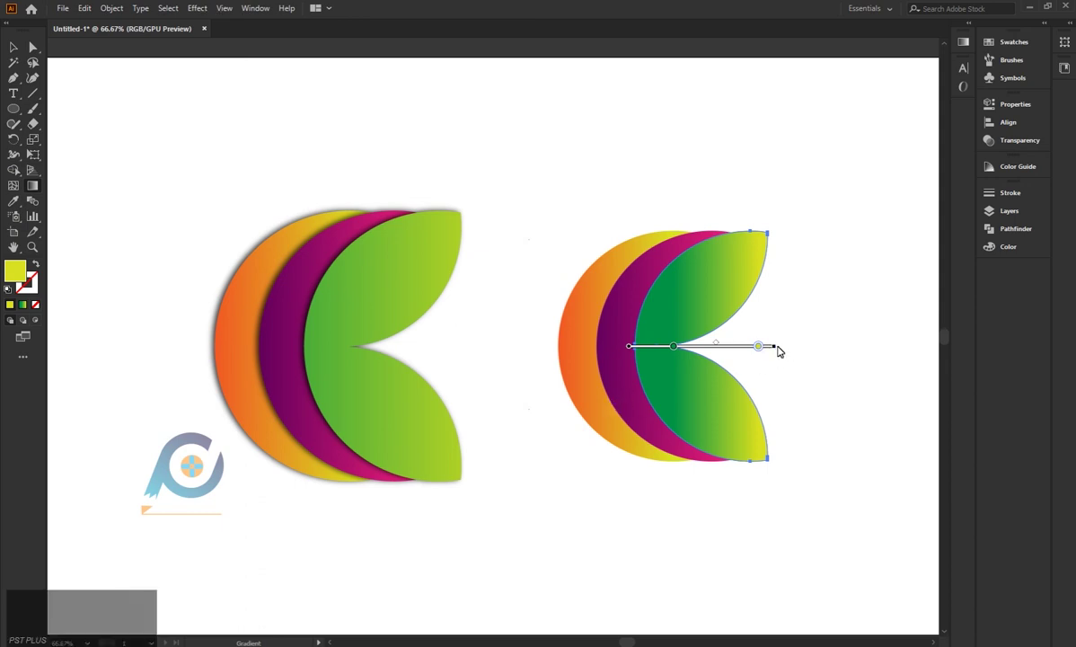
Lengthen the leaf's green-yellow gradient across the shape and select all three gradient shapes
{"action": "left_click", "coordinate": [782, 351]}
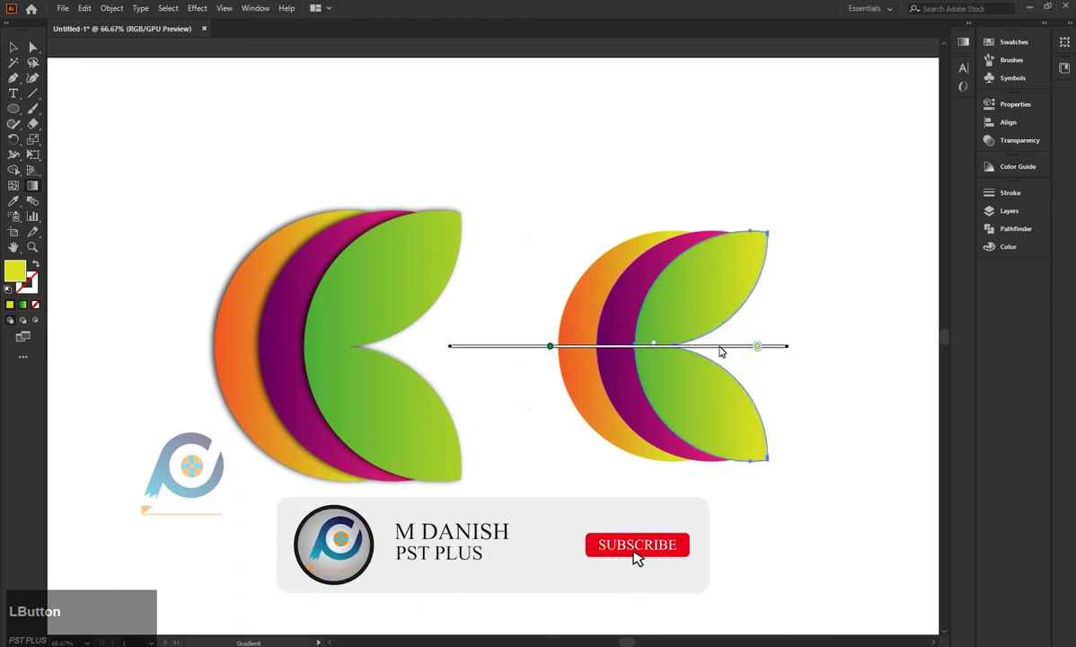
{"action": "left_click", "coordinate": [683, 548]}
{"action": "scroll", "scroll_direction": "down", "scroll_amount": 3}
{"action": "scroll", "scroll_direction": "up", "scroll_amount": 3}
{"action": "scroll", "scroll_direction": "down", "scroll_amount": 3}
Apply a Drop Shadow from Effect > Stylize to the copied logo and deselect
{"action": "left_click", "coordinate": [584, 239]}
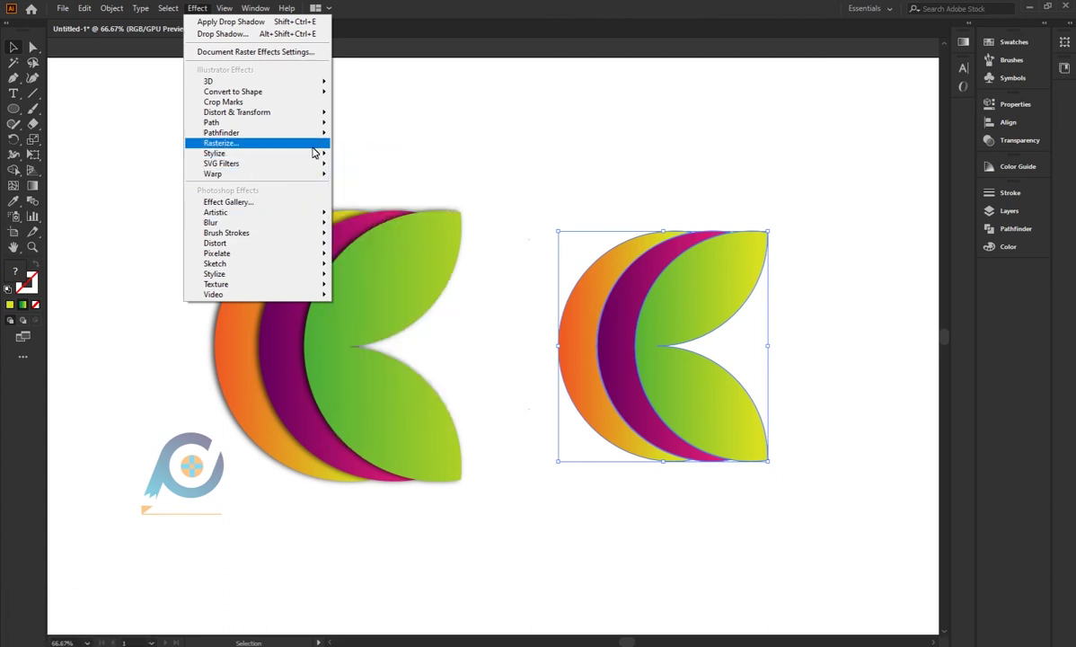
{"action": "left_click", "coordinate": [394, 157]}
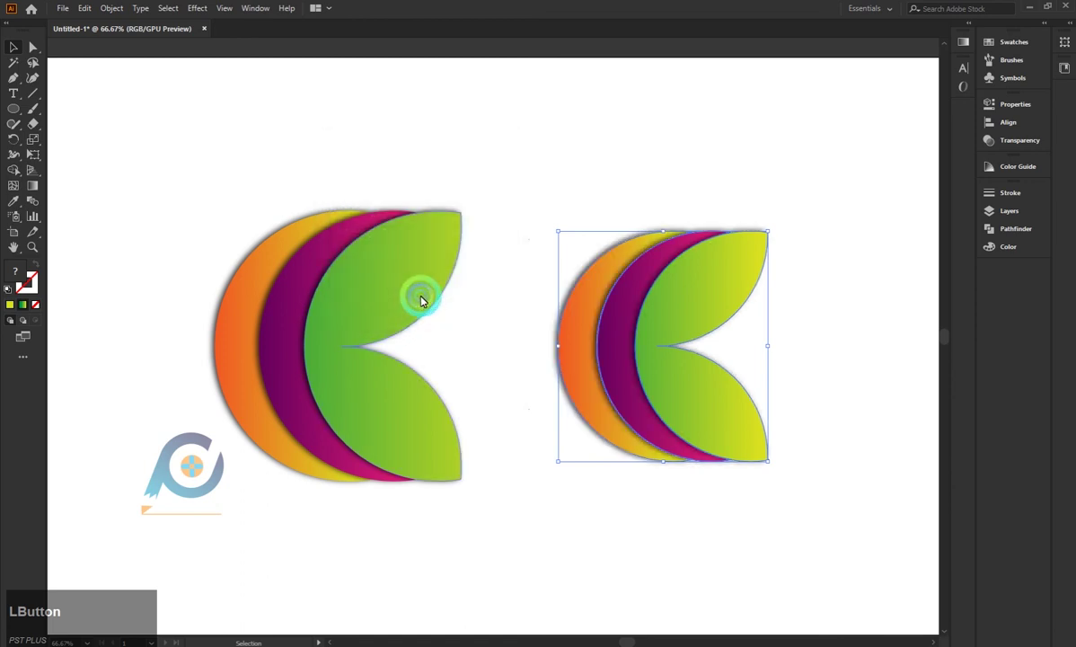
{"action": "scroll", "scroll_direction": "down", "scroll_amount": 3}
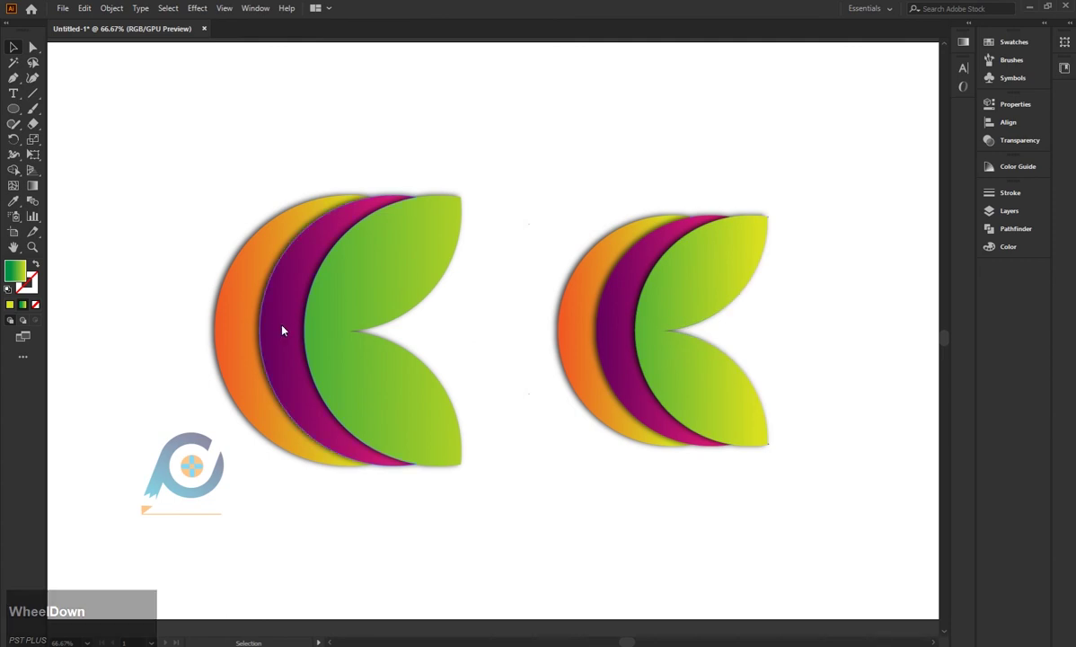